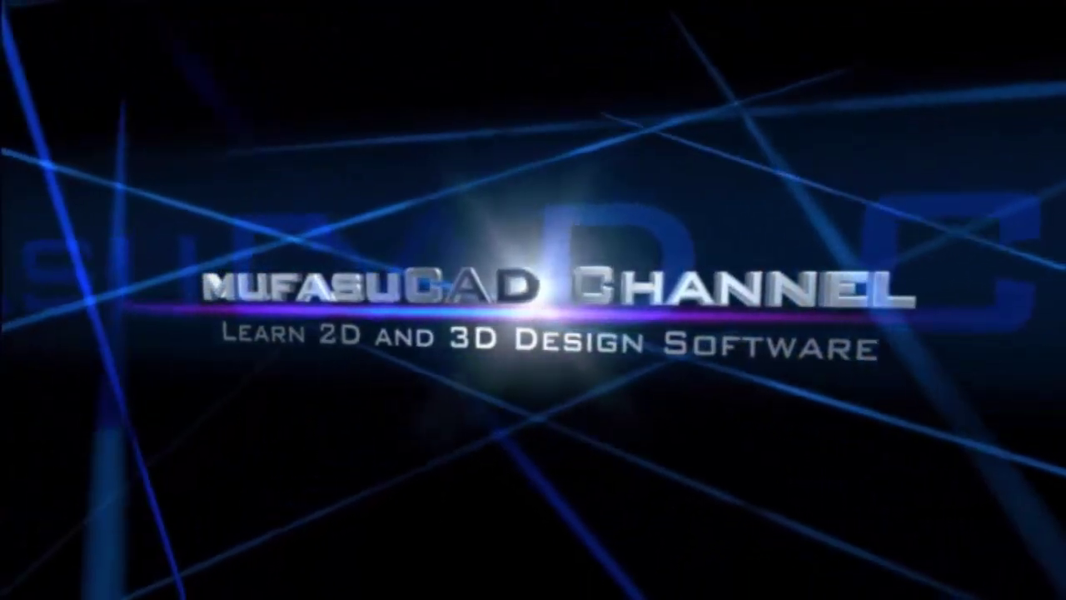
- Bring up the Settings dialog with Program options expanded to Open and save
{"action": "key", "text": "Print"}
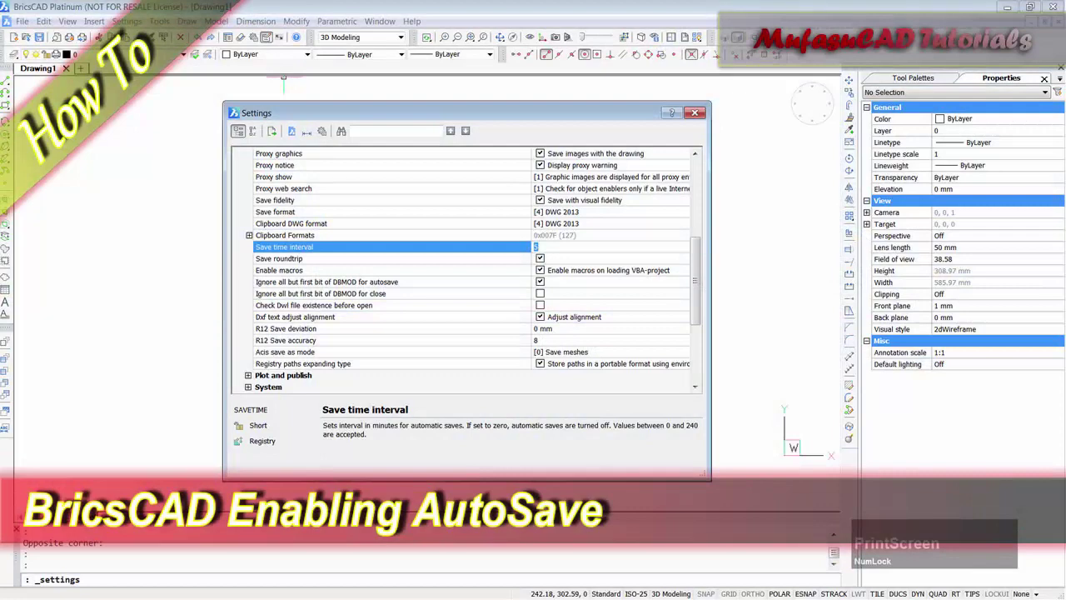
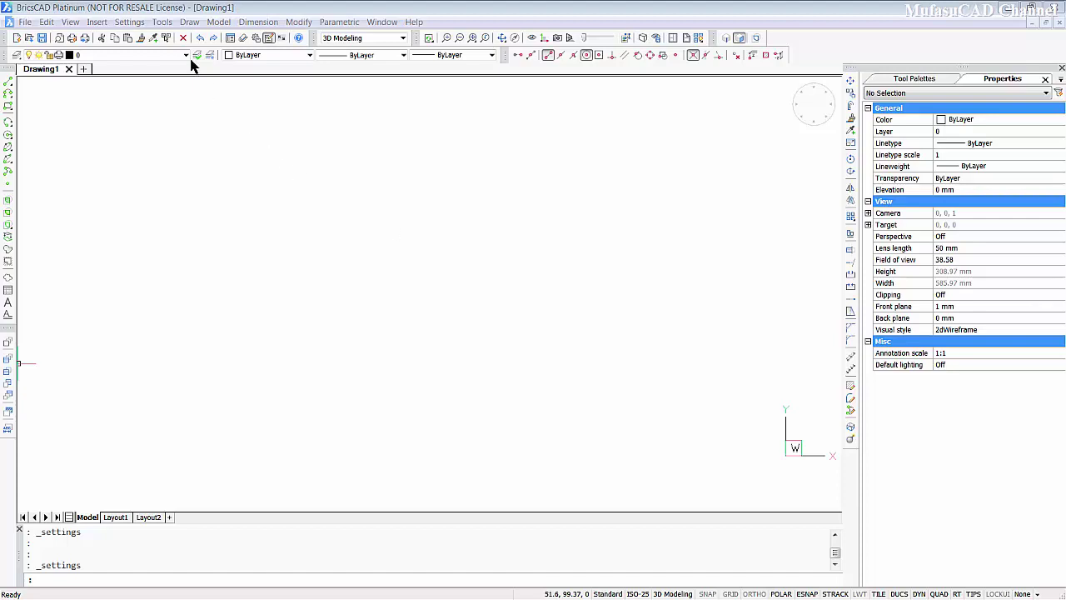
- Scroll the Open and save options until Save time interval is visible
{"action": "left_click", "coordinate": [119, 26]}
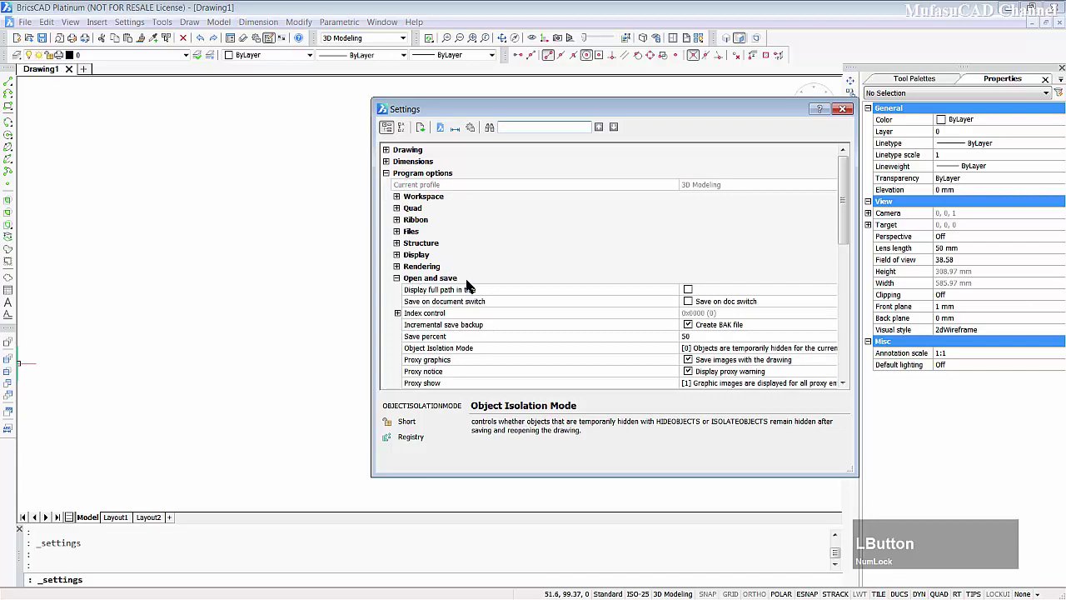
{"action": "left_click", "coordinate": [397, 283]}
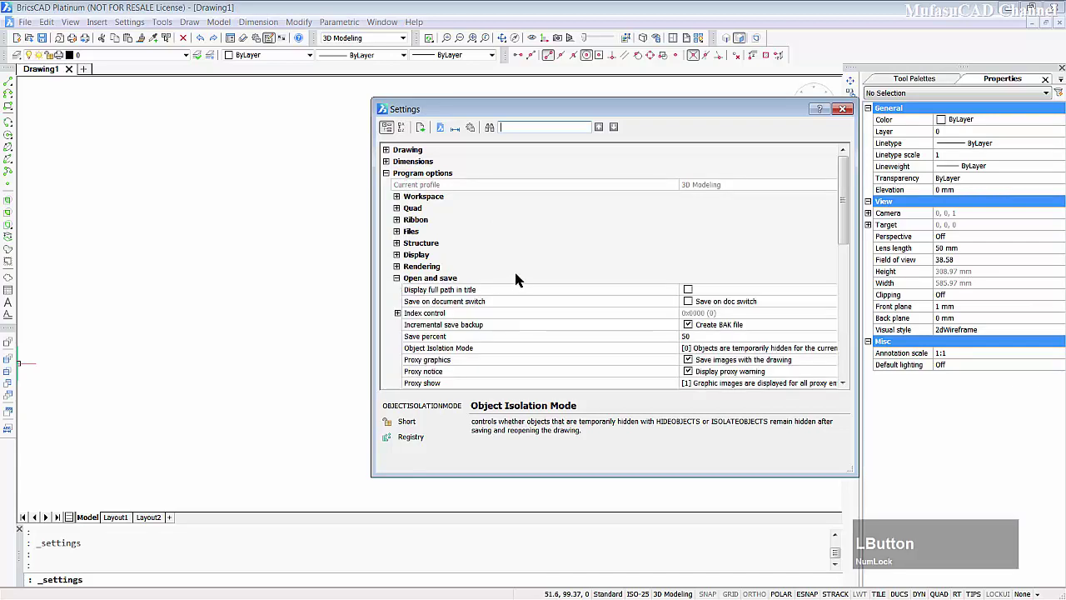
{"action": "scroll", "scroll_direction": "down", "scroll_amount": 3}
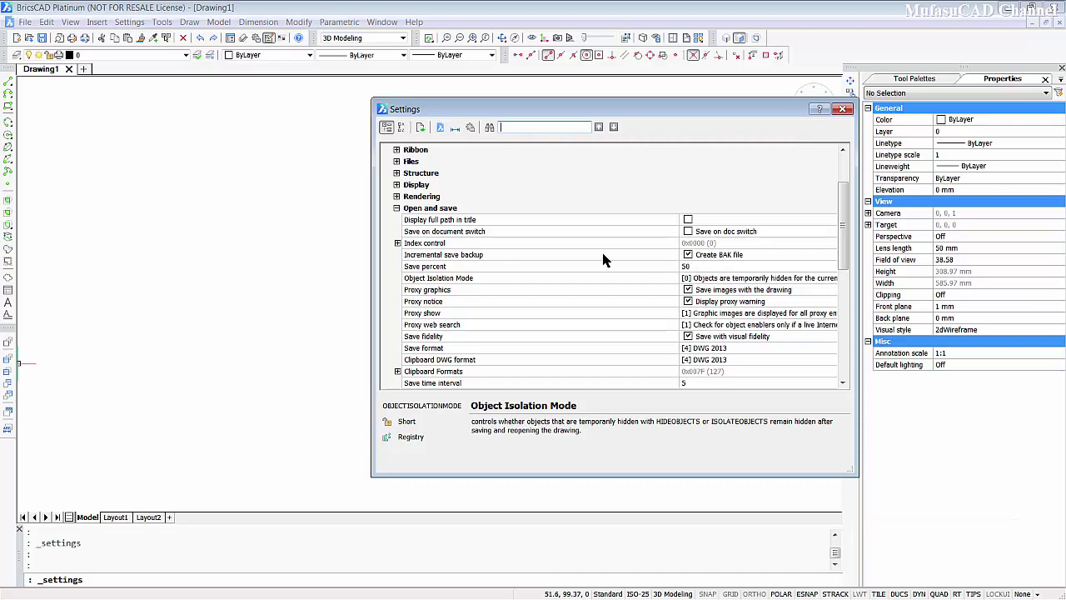
{"action": "scroll", "scroll_direction": "down", "scroll_amount": 3}
- Change the Save time interval to 10, then commit it at 5 minutes
{"action": "left_click", "coordinate": [695, 316]}
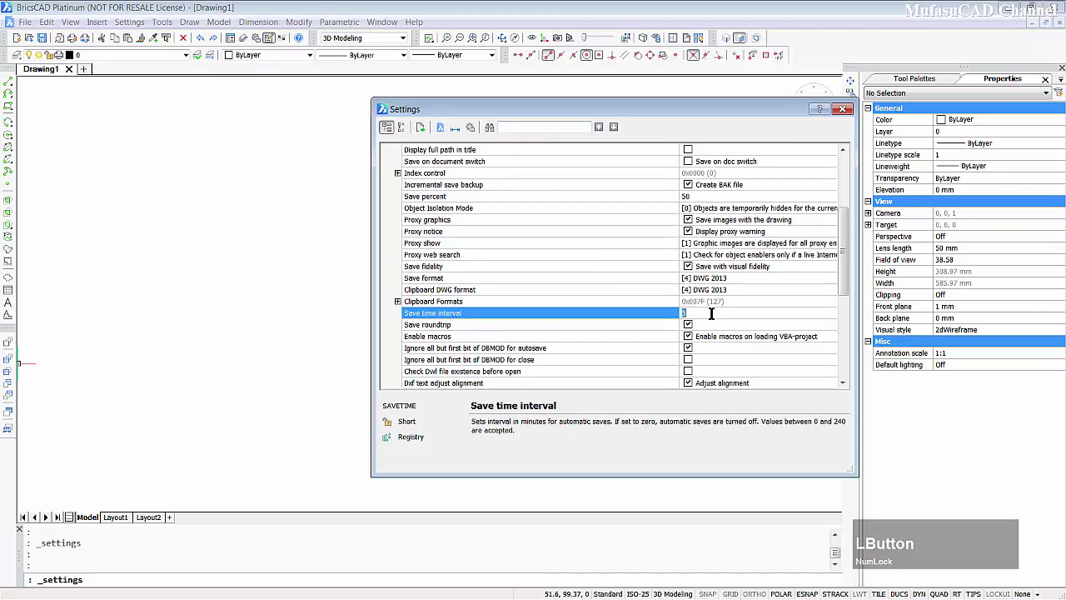
{"action": "key", "text": "1"}
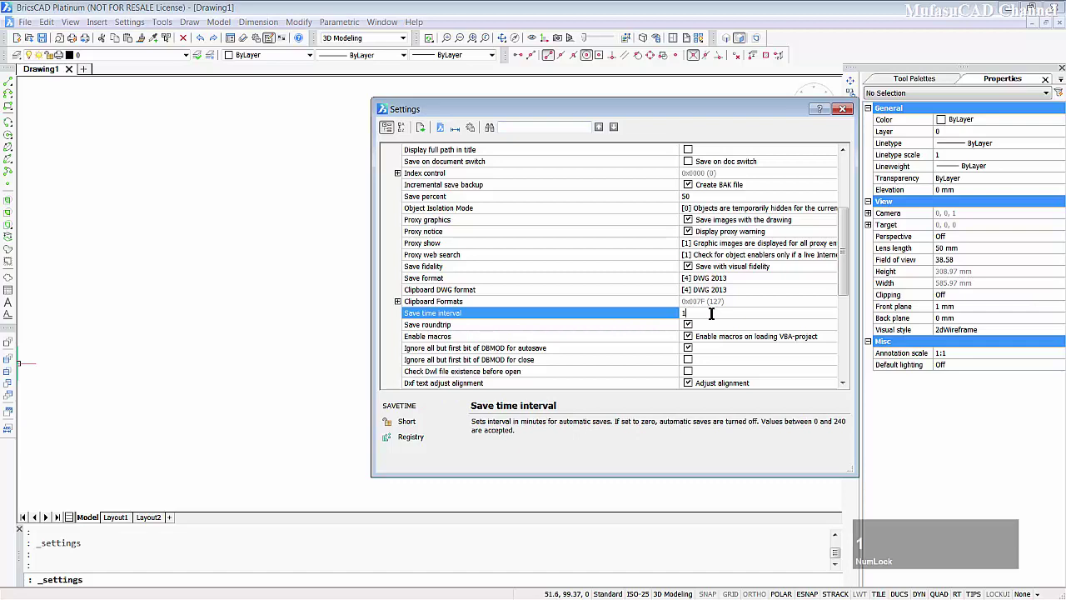
{"action": "type", "text": "10"}
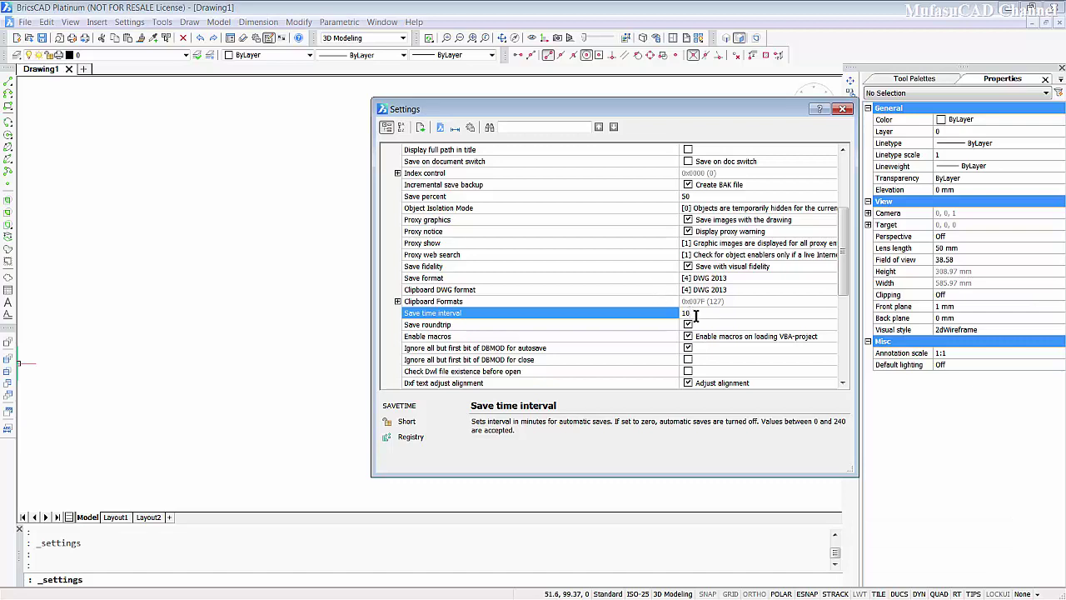
{"action": "left_click", "coordinate": [502, 419]}
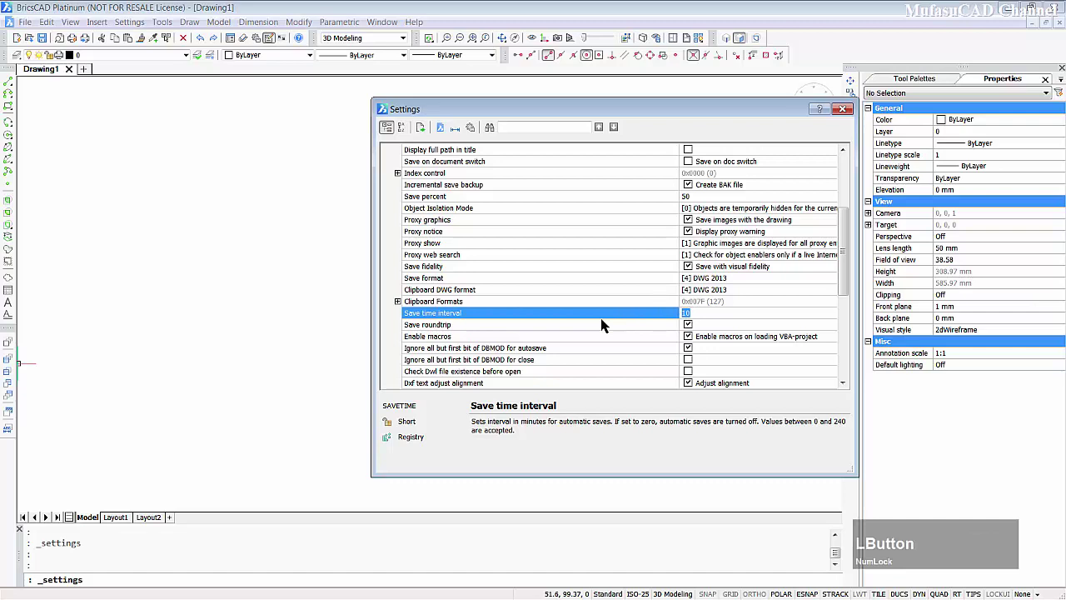
{"action": "type", "text": "5"}
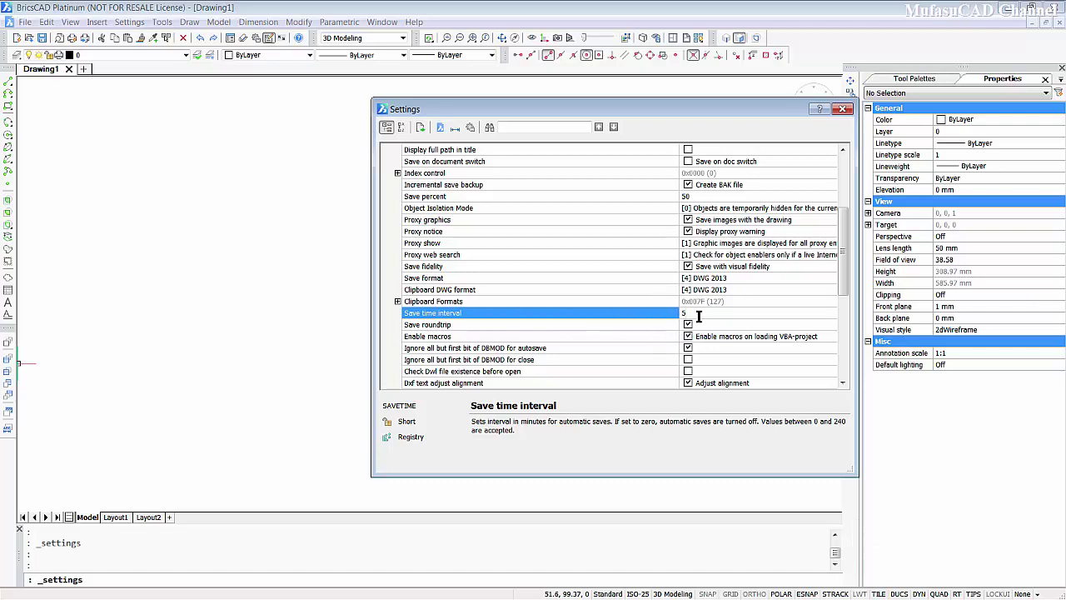
{"action": "left_click", "coordinate": [648, 268]}
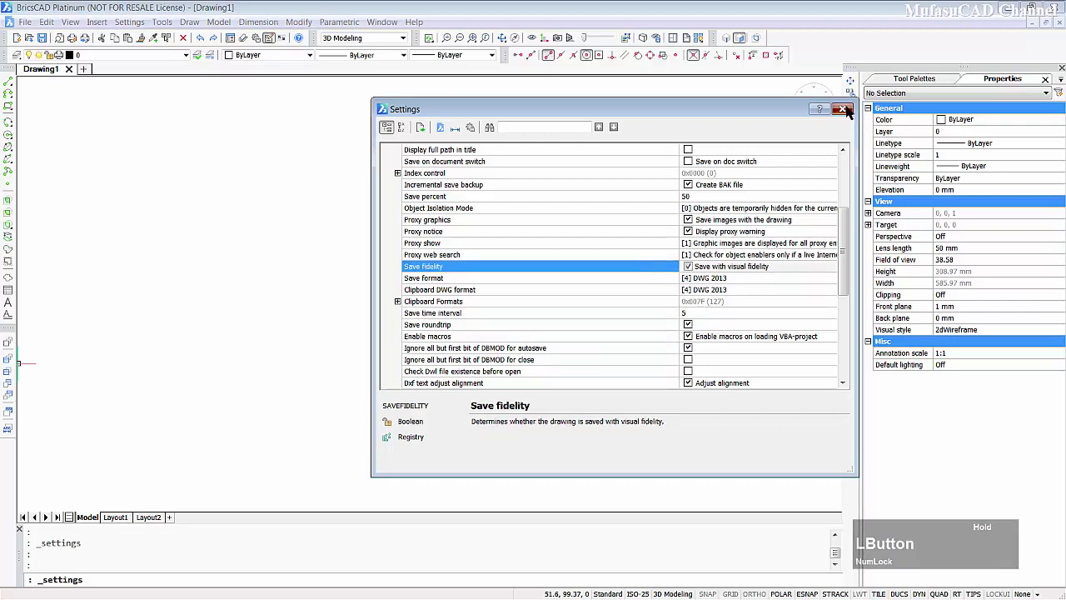